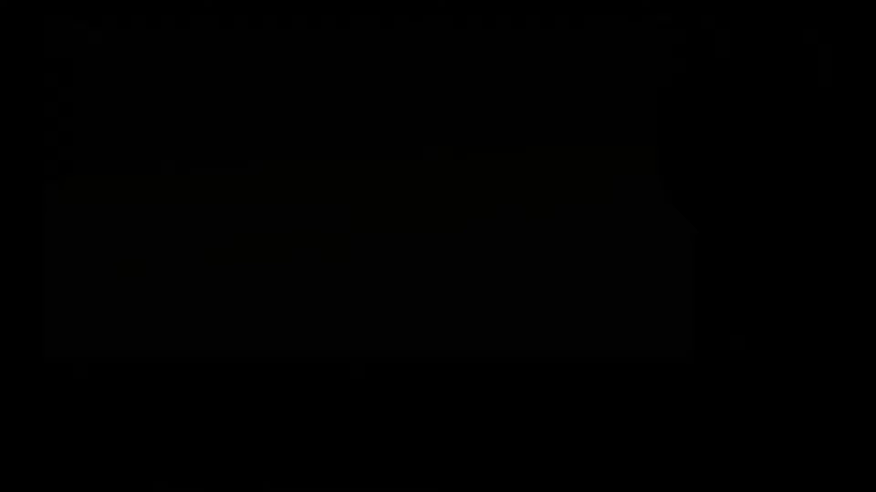
Add a UV sphere to the scene as the hair emitter.
key(shift+a)
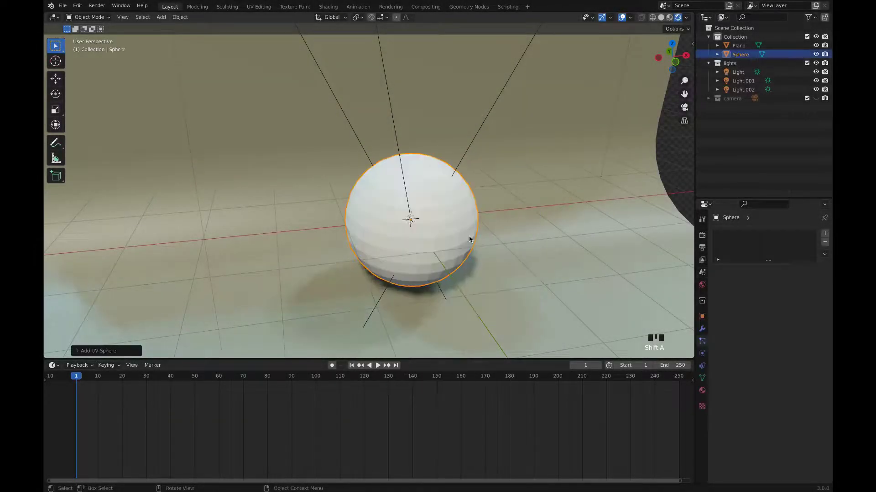
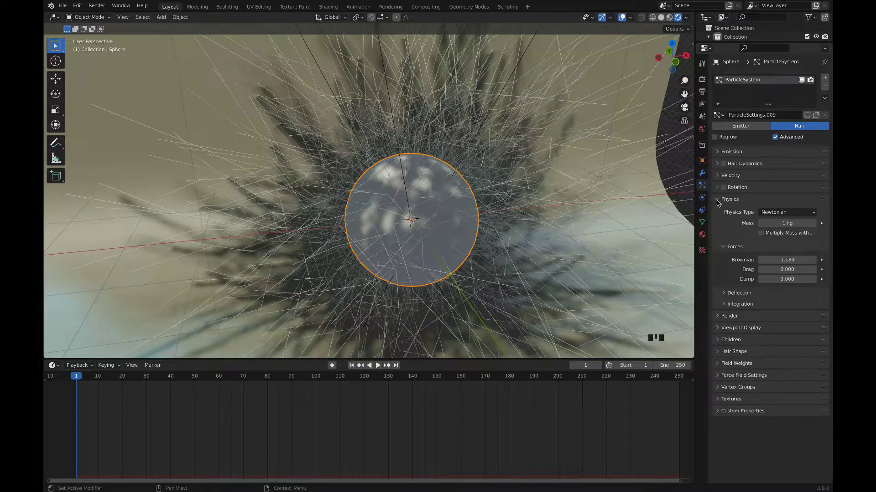
Collapse the hair particles' Physics panel and expand the Render panel.
drag(718, 203, 764, 265)
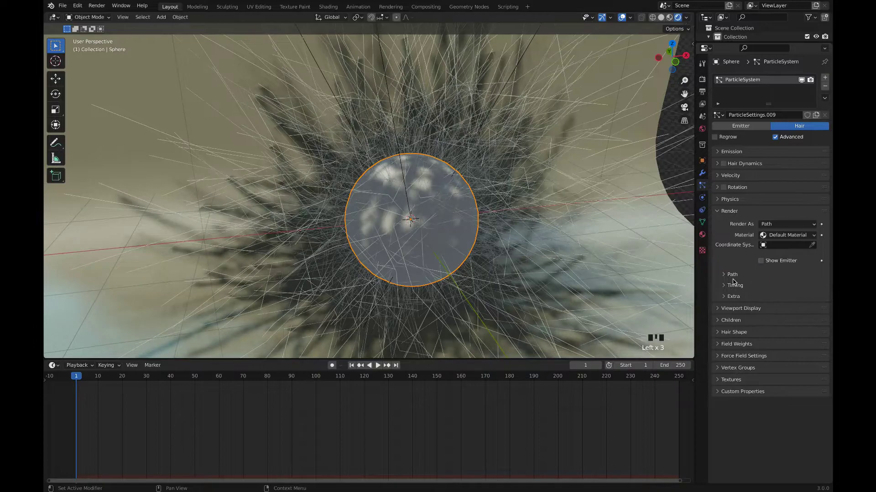